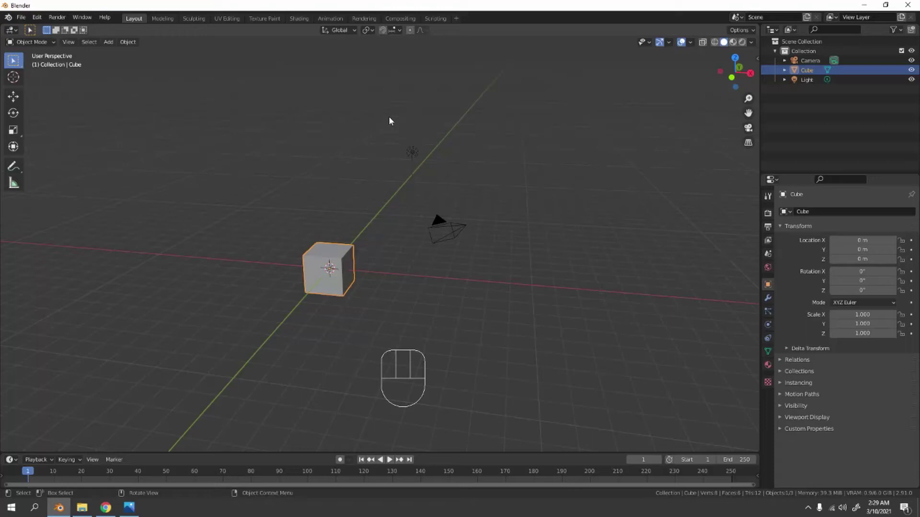
- Select the default cube and round it with a level-3 Subdivision Surface modifier
{"action": "left_click_drag", "start_coordinate": [382, 100], "coordinate": [548, 256]}
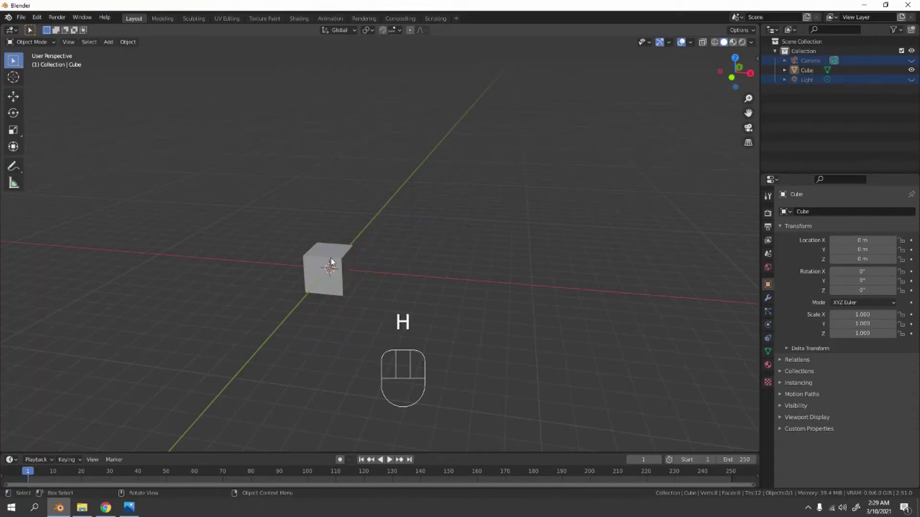
{"action": "left_click", "coordinate": [335, 264]}
{"action": "middle_click", "coordinate": [357, 266]}
{"action": "key", "text": "KP_1"}
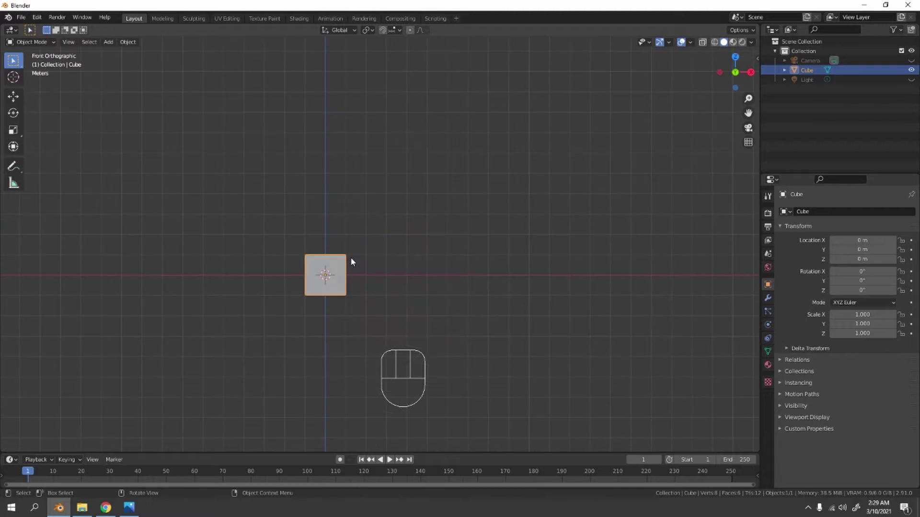
{"action": "left_click_drag", "start_coordinate": [400, 260], "coordinate": [536, 144]}
{"action": "left_click_drag", "start_coordinate": [533, 170], "coordinate": [580, 206]}
{"action": "left_click_drag", "start_coordinate": [575, 180], "coordinate": [545, 216]}
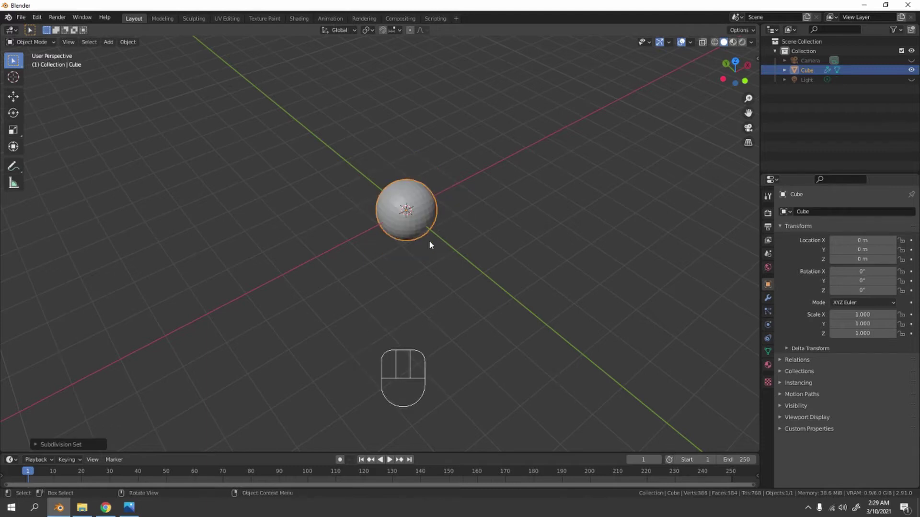
{"action": "middle_click", "coordinate": [431, 199]}
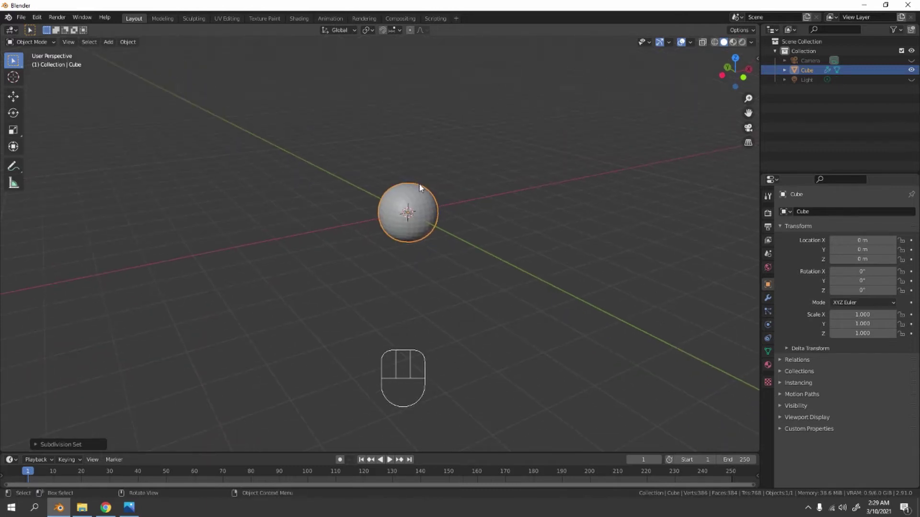
- Review the Subdivision modifier settings and view the sphere from the front
{"action": "left_click", "coordinate": [771, 304]}
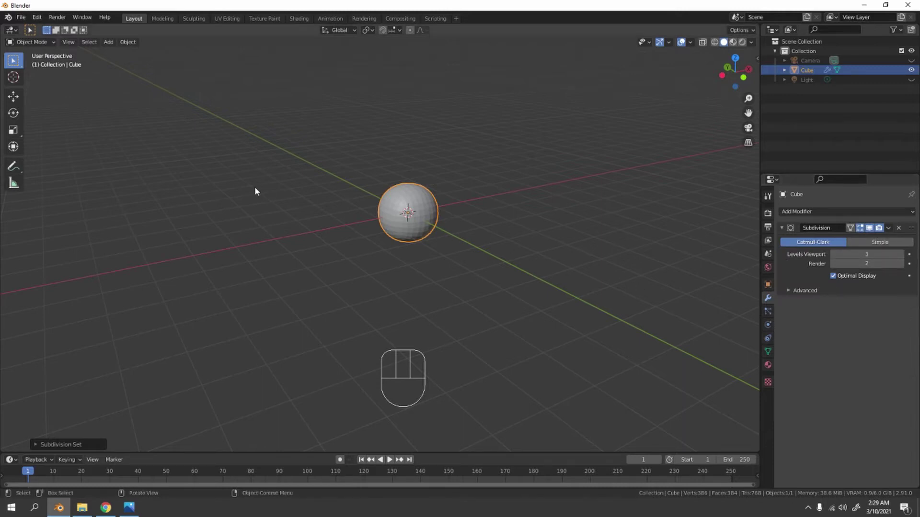
{"action": "key", "text": "KP_1"}
{"action": "middle_click", "coordinate": [878, 230]}
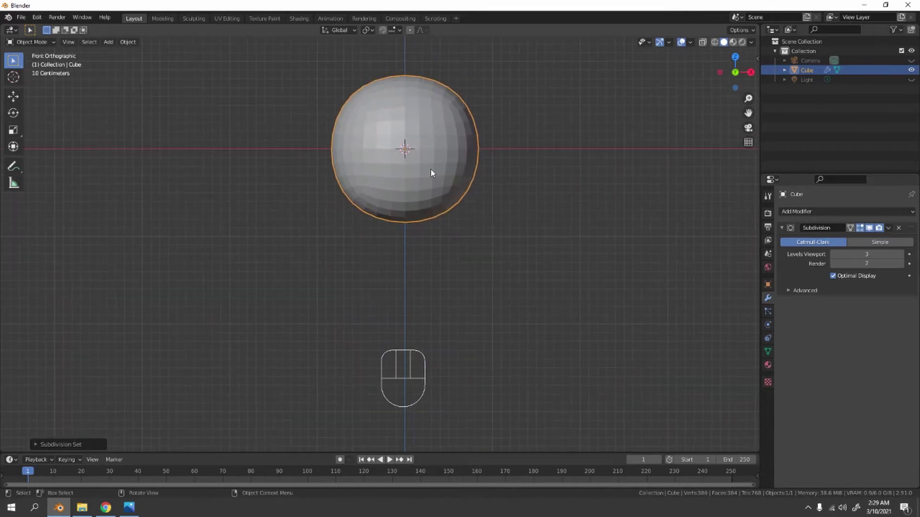
- Enter Edit Mode and add a loop cut around the subdivided sphere
{"action": "middle_click", "coordinate": [878, 230]}
{"action": "middle_click", "coordinate": [878, 229]}
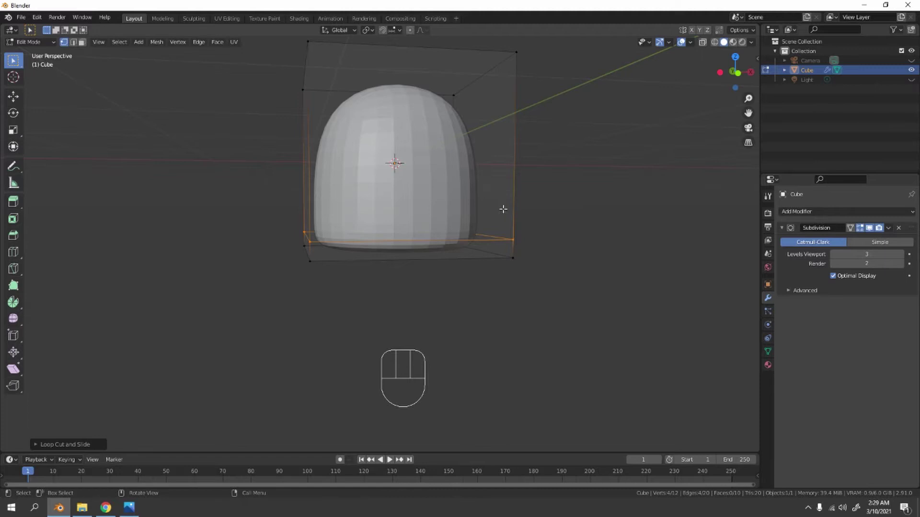
{"action": "middle_click", "coordinate": [878, 230]}
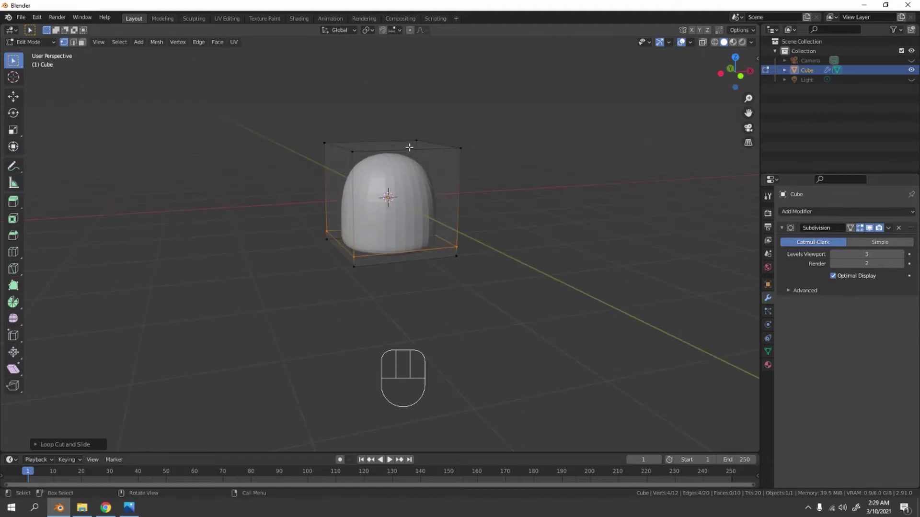
{"action": "left_click", "coordinate": [878, 229]}
{"action": "middle_click", "coordinate": [878, 230]}
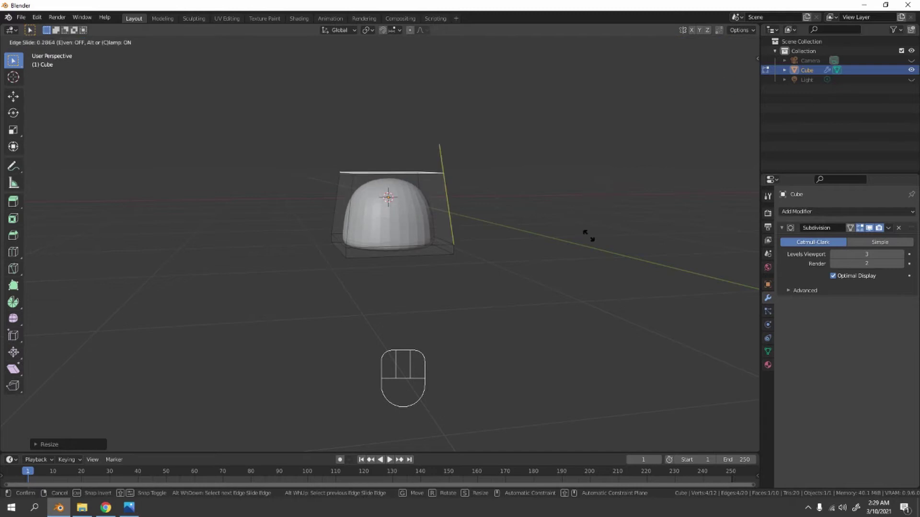
{"action": "left_click", "coordinate": [879, 230]}
- Slide the edge loop down and scale the bottom flat into a dome base
{"action": "left_click_drag", "start_coordinate": [878, 229], "coordinate": [878, 229]}
{"action": "left_click_drag", "start_coordinate": [878, 229], "coordinate": [879, 230]}
{"action": "middle_click", "coordinate": [878, 230]}
{"action": "left_click_drag", "start_coordinate": [878, 230], "coordinate": [879, 229]}
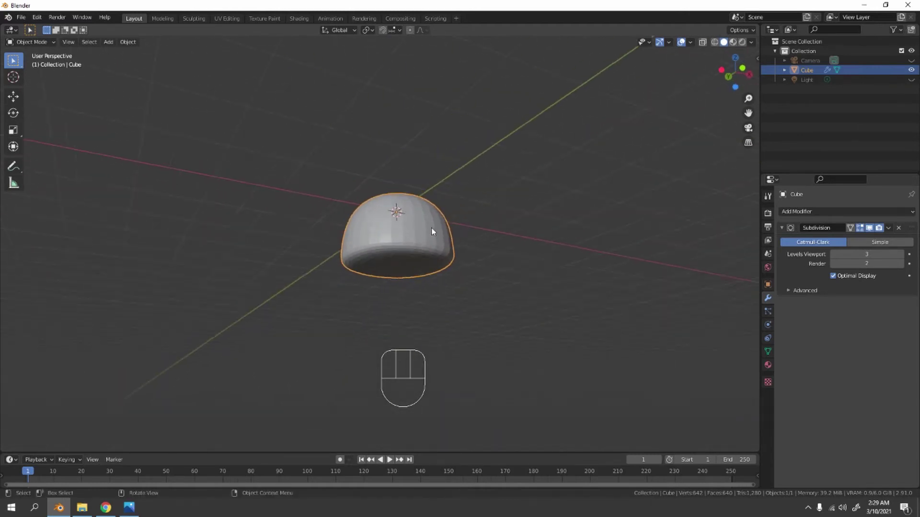
- Orbit the view to inspect the finished dome out of Edit Mode
{"action": "left_click_drag", "start_coordinate": [878, 229], "coordinate": [879, 230]}
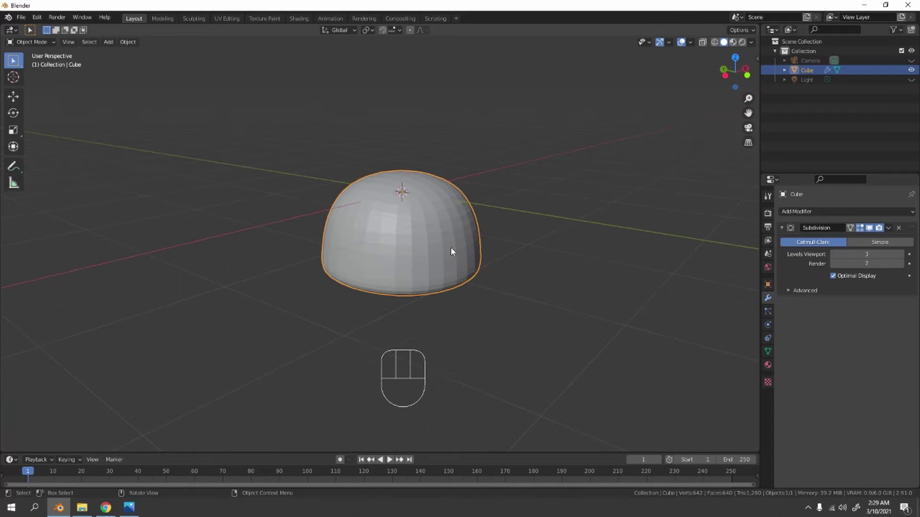
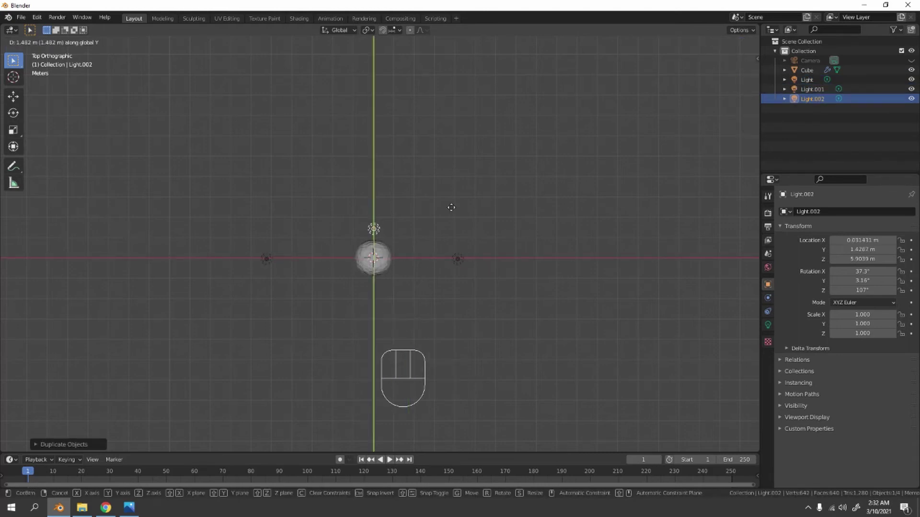
- Duplicate Light.002 into a fourth point light and move it along Y into place
{"action": "key", "text": "shift+d"}
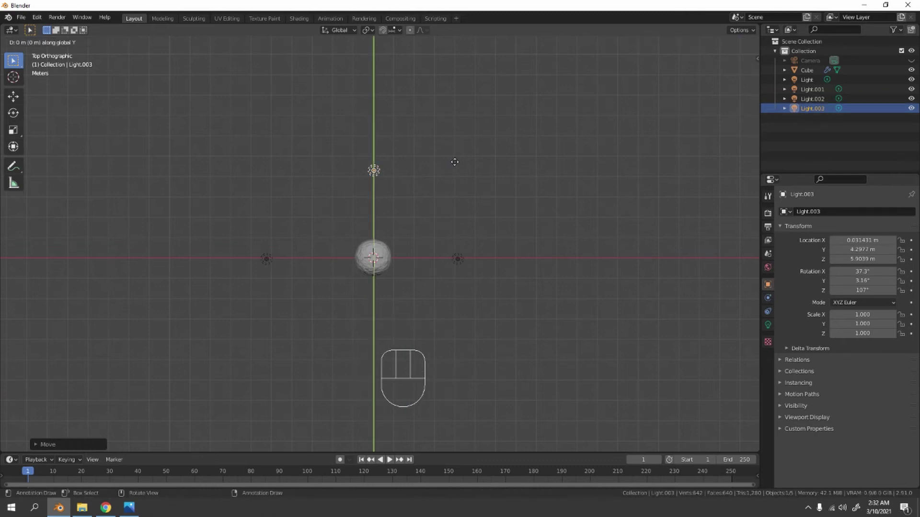
{"action": "left_click_drag", "start_coordinate": [470, 264], "coordinate": [510, 223]}
{"action": "left_click_drag", "start_coordinate": [257, 96], "coordinate": [522, 188]}
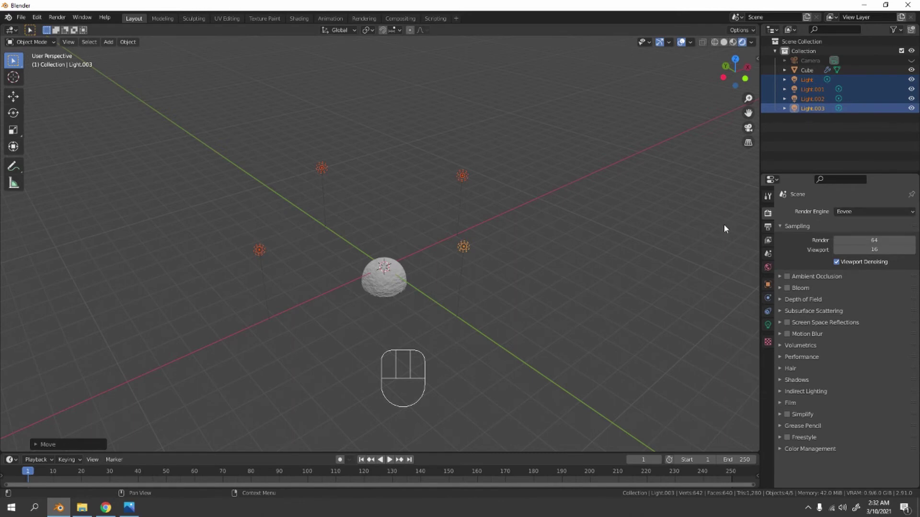
- Set the Render Engine to Cycles in Render Properties
{"action": "left_click_drag", "start_coordinate": [436, 176], "coordinate": [446, 115]}
{"action": "left_click_drag", "start_coordinate": [583, 186], "coordinate": [616, 193]}
{"action": "left_click", "coordinate": [879, 202]}
{"action": "left_click_drag", "start_coordinate": [881, 214], "coordinate": [869, 247]}
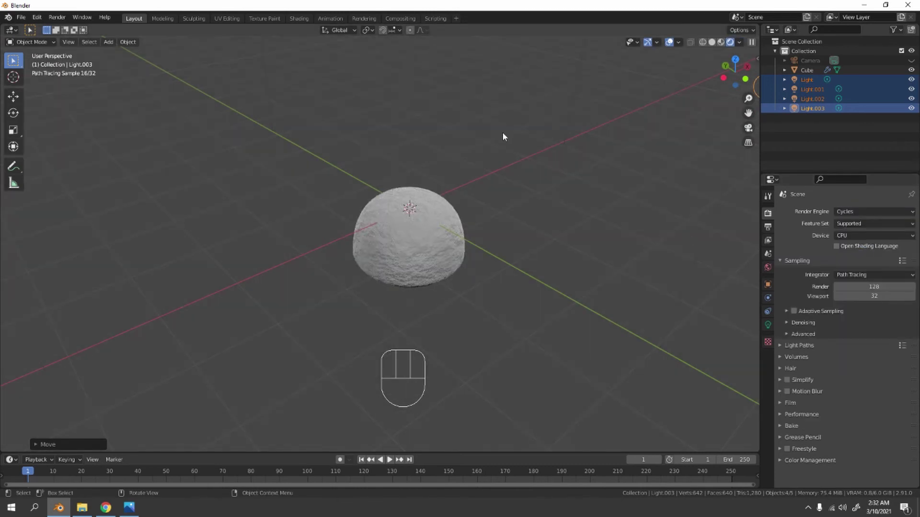
- Switch the viewport to Rendered shading and inspect the rock
{"action": "left_click", "coordinate": [505, 130]}
{"action": "left_click_drag", "start_coordinate": [416, 134], "coordinate": [383, 119]}
{"action": "left_click_drag", "start_coordinate": [442, 207], "coordinate": [464, 220]}
{"action": "middle_click", "coordinate": [463, 194]}
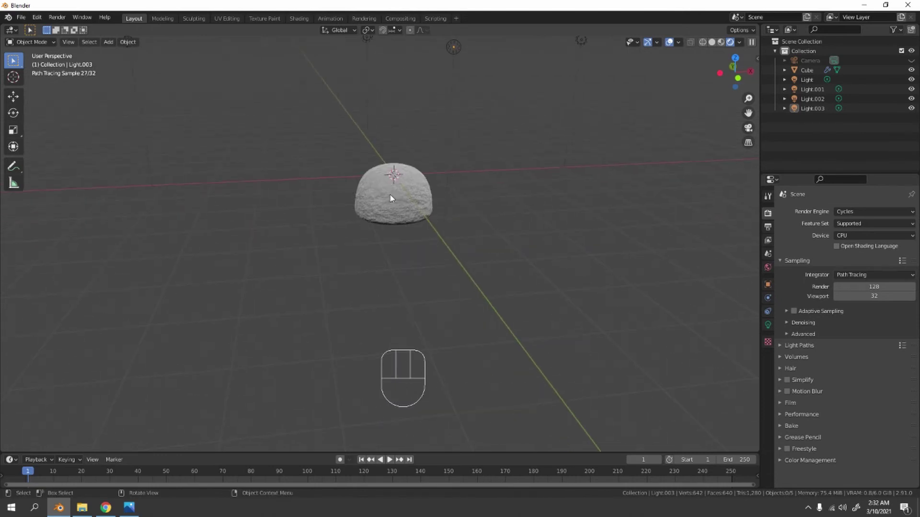
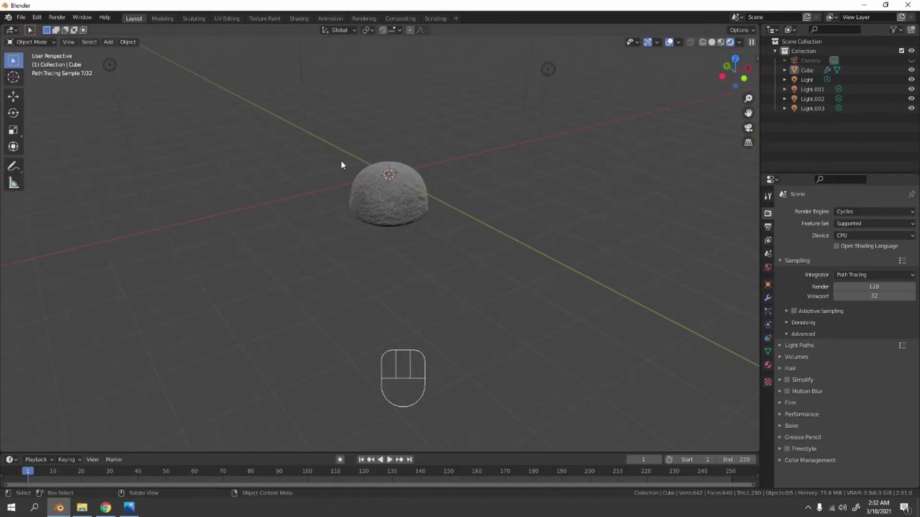
{"action": "left_click", "coordinate": [456, 140]}
- Add a mesh plane and scale it up into a large ground under the rock
{"action": "key", "text": "shift+a"}
{"action": "key", "text": "s"}
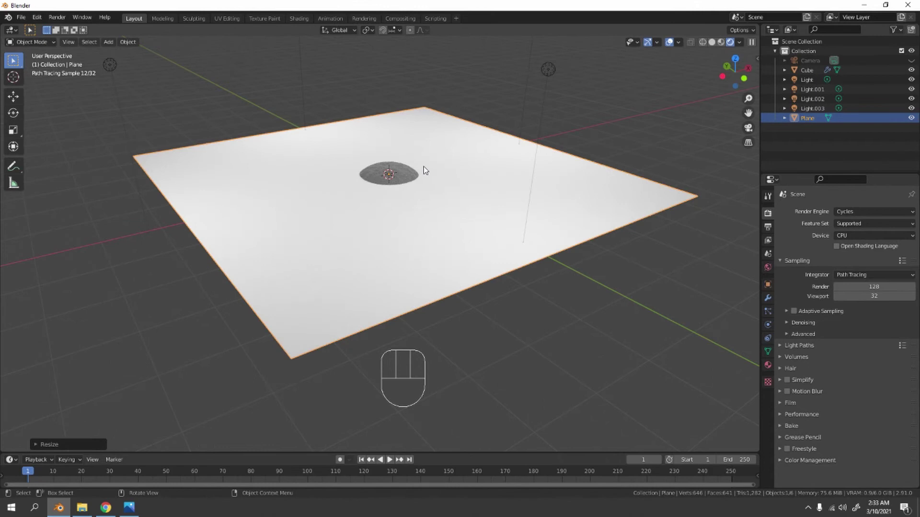
{"action": "left_click_drag", "start_coordinate": [773, 373], "coordinate": [800, 333]}
- Give the plane a new material with a dark gold base colour and roughness 1
{"action": "left_click", "coordinate": [815, 246]}
{"action": "left_click", "coordinate": [865, 328]}
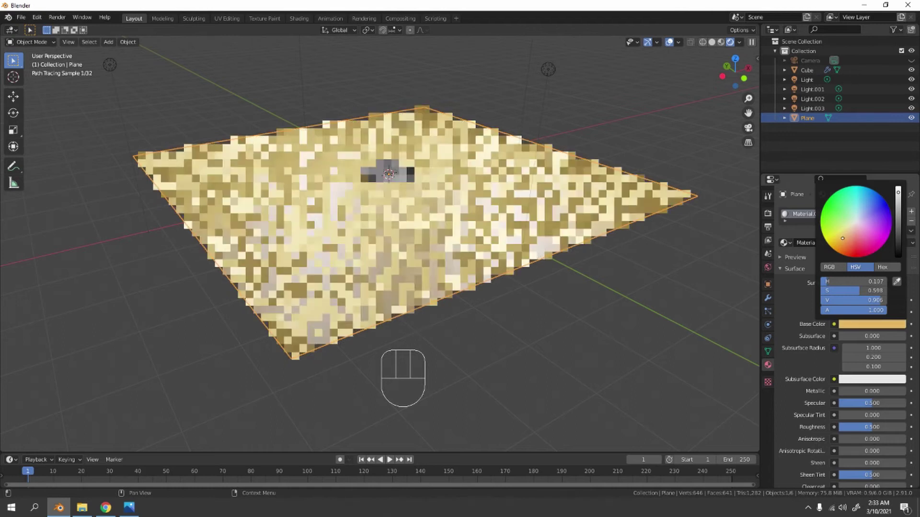
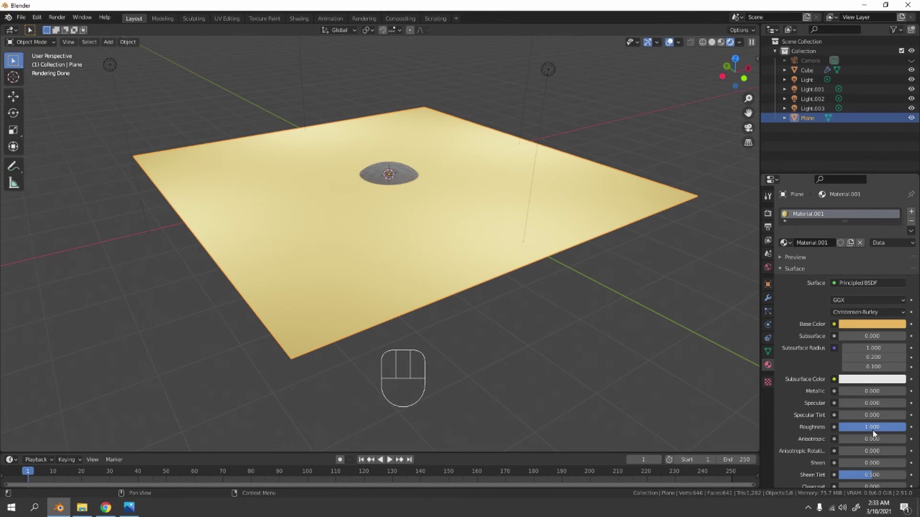
{"action": "left_click", "coordinate": [872, 325]}
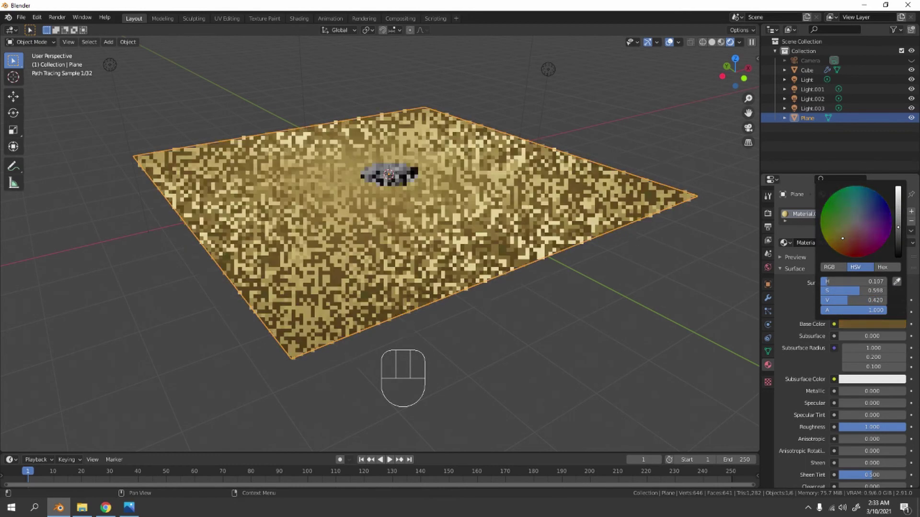
{"action": "left_click", "coordinate": [391, 175]}
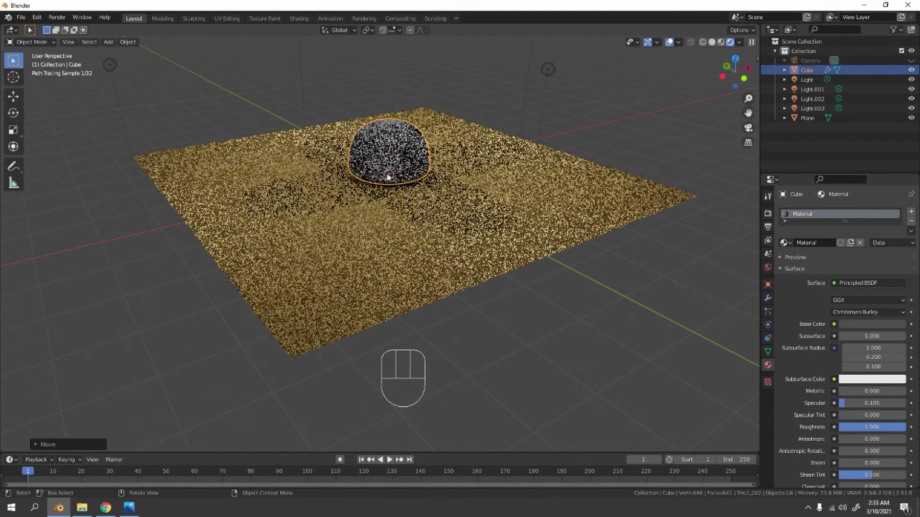
- From front view, move the rock down along Z to rest on the plane
{"action": "key", "text": "KP_1"}
{"action": "left_click_drag", "start_coordinate": [419, 156], "coordinate": [321, 450]}
{"action": "middle_click", "coordinate": [428, 201]}
{"action": "key", "text": "g"}
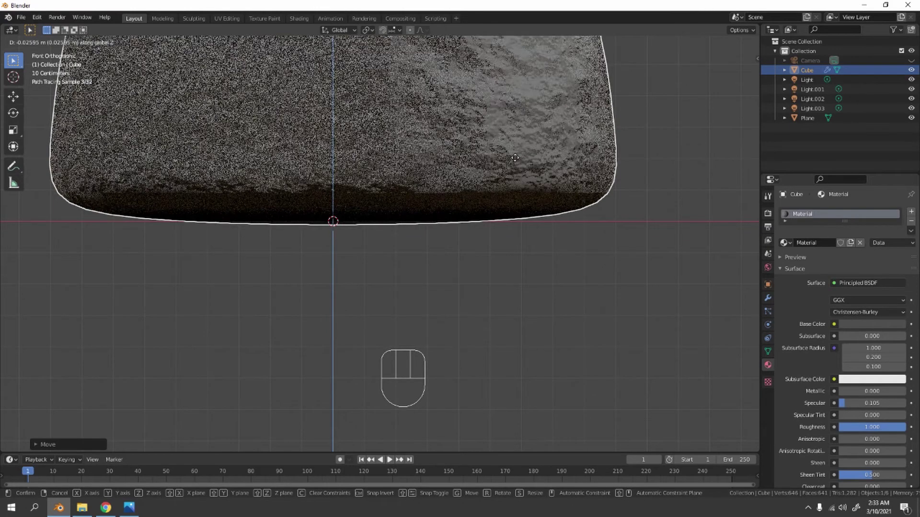
{"action": "left_click", "coordinate": [711, 120]}
- Orbit and pull back the view to see the rock on the plane
{"action": "left_click_drag", "start_coordinate": [348, 141], "coordinate": [408, 182]}
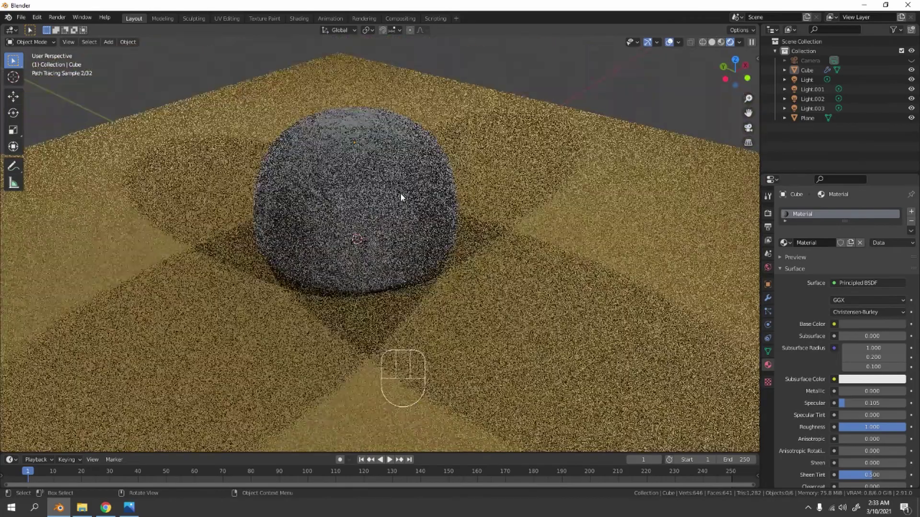
{"action": "left_click_drag", "start_coordinate": [428, 194], "coordinate": [417, 192]}
{"action": "left_click_drag", "start_coordinate": [418, 184], "coordinate": [436, 164]}
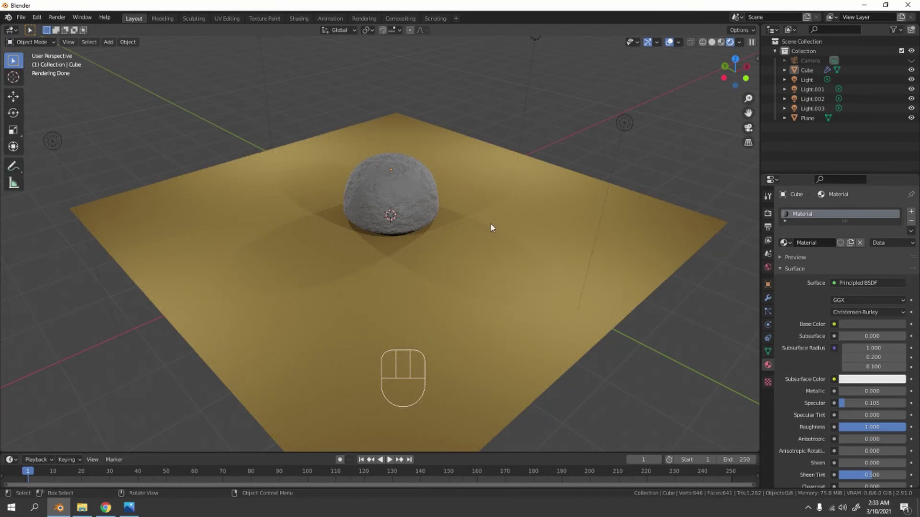
{"action": "left_click_drag", "start_coordinate": [458, 227], "coordinate": [412, 168]}
{"action": "middle_click", "coordinate": [413, 167]}
{"action": "middle_click", "coordinate": [405, 171]}
{"action": "left_click_drag", "start_coordinate": [377, 188], "coordinate": [468, 198]}
{"action": "middle_click", "coordinate": [495, 193]}
{"action": "left_click_drag", "start_coordinate": [501, 191], "coordinate": [481, 173]}
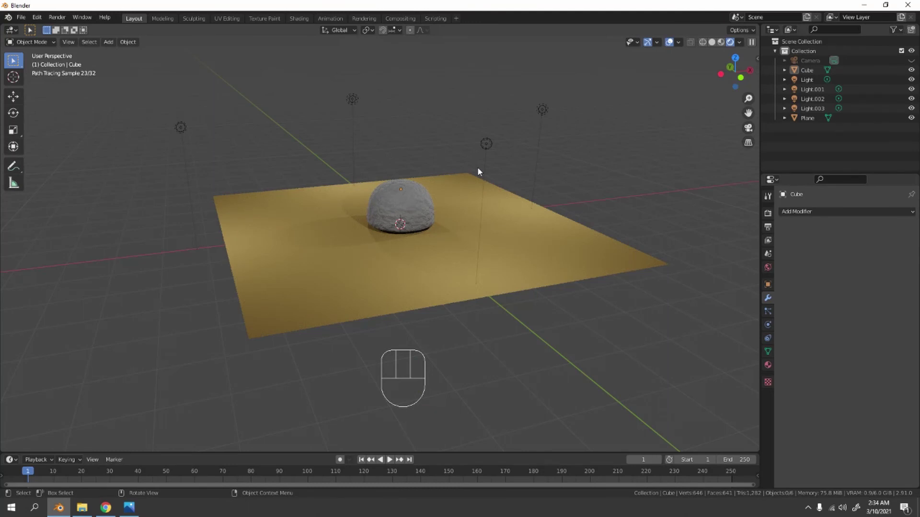